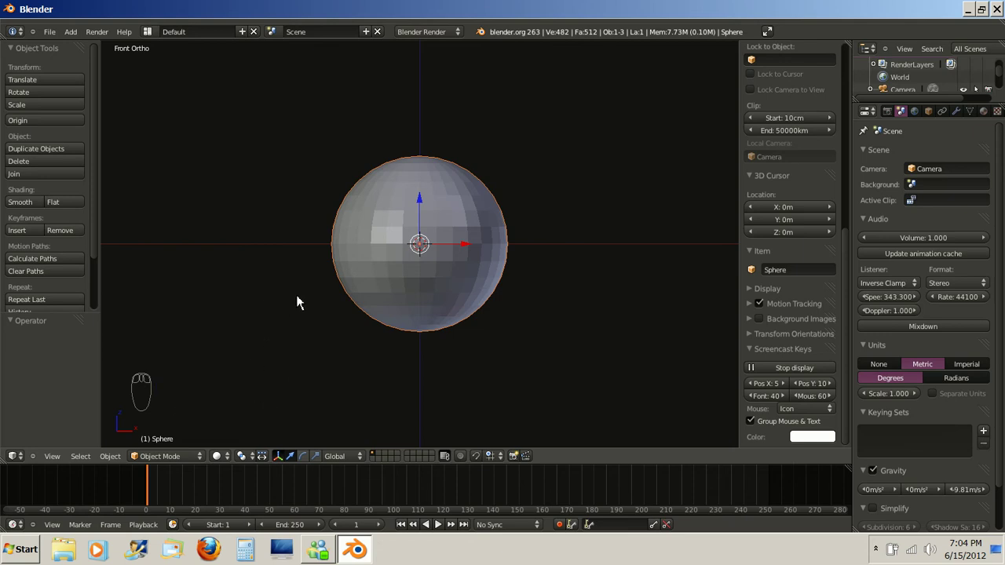
Step: Place the 3D cursor below-left of the sphere, select it, and zoom the front view out
{"action": "left_click_drag", "start_coordinate": [296, 297], "coordinate": [152, 396]}
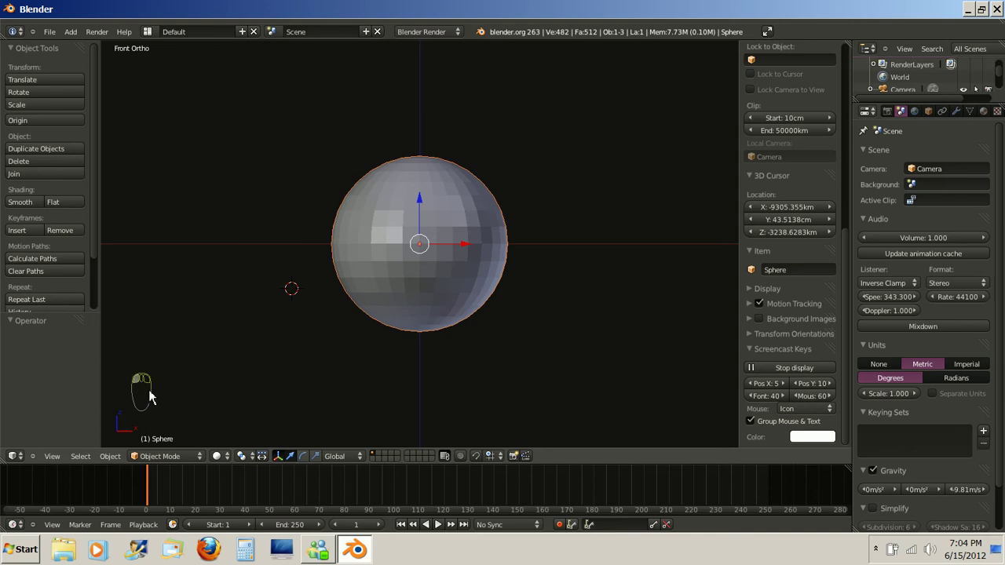
{"action": "right_click", "coordinate": [153, 393]}
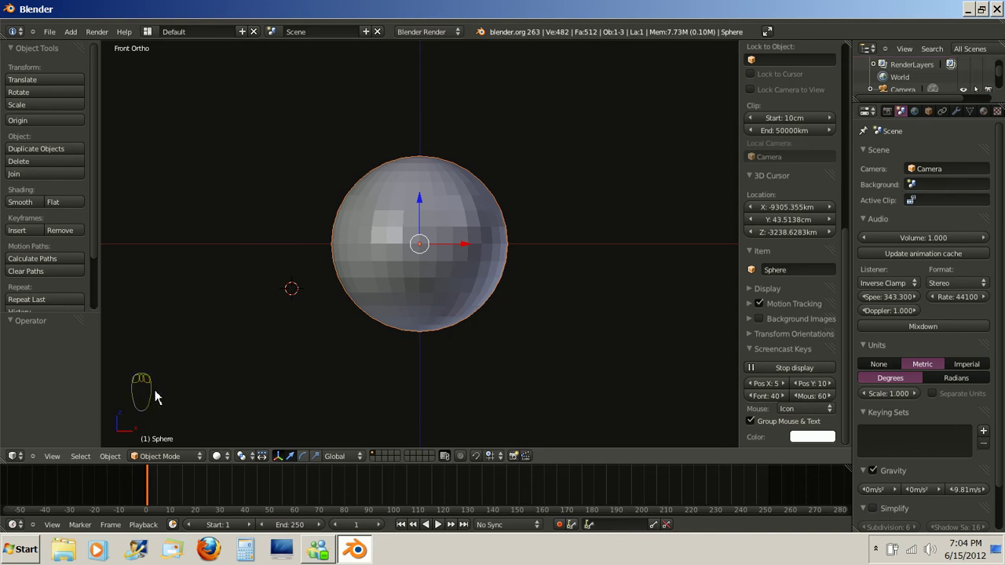
{"action": "left_click_drag", "start_coordinate": [156, 394], "coordinate": [156, 394]}
{"action": "left_click_drag", "start_coordinate": [156, 393], "coordinate": [177, 373]}
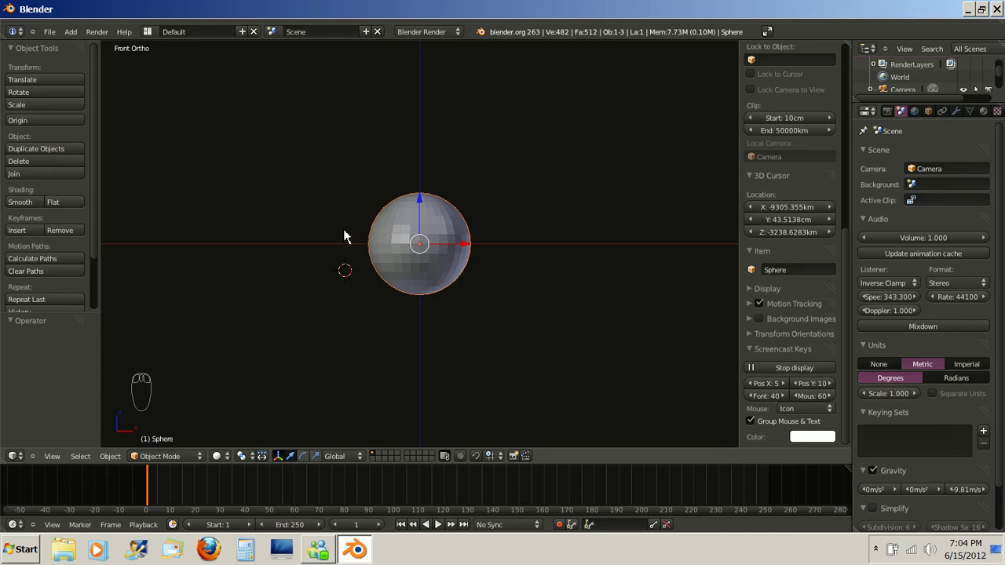
Step: Zoom far in on the sphere with repeated numpad plus
{"action": "key", "text": "KP_Add"}
{"action": "key", "text": "KP_Add"}
{"action": "key", "text": "KP_Add"}
{"action": "key", "text": "KP_Add"}
{"action": "key", "text": "KP_Add"}
{"action": "key", "text": "KP_Add"}
{"action": "key", "text": "KP_Add"}
{"action": "key", "text": "KP_Add"}
{"action": "key", "text": "KP_Add"}
{"action": "key", "text": "KP_Add"}
{"action": "key", "text": "KP_Add"}
{"action": "key", "text": "KP_Add"}
{"action": "key", "text": "KP_Add"}
{"action": "key", "text": "KP_Add"}
{"action": "key", "text": "KP_Add"}
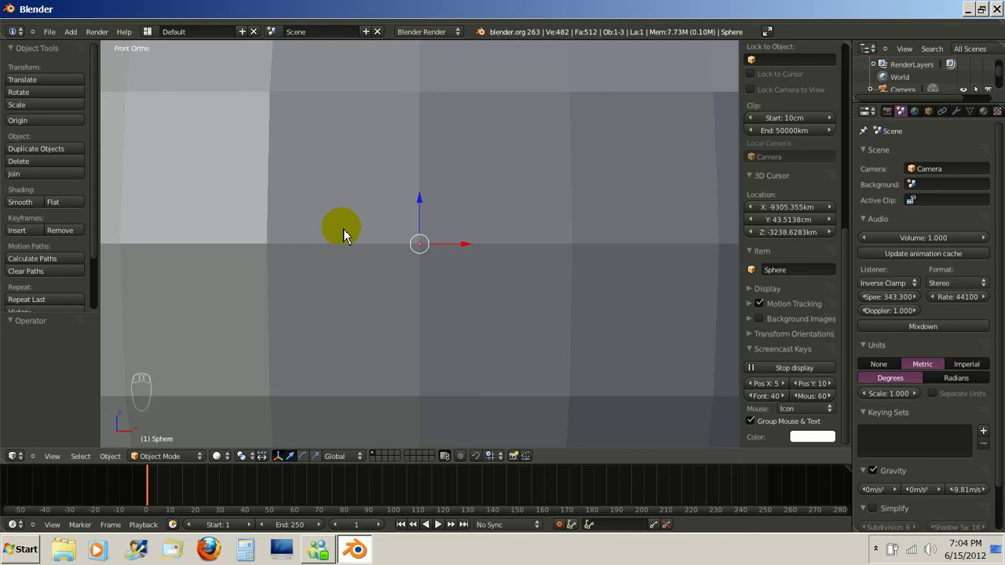
Step: Zoom far out from the sphere with repeated numpad minus
{"action": "key", "text": "KP_Subtract"}
{"action": "key", "text": "KP_Subtract"}
{"action": "key", "text": "KP_Subtract"}
{"action": "key", "text": "KP_Subtract"}
{"action": "key", "text": "KP_Subtract"}
{"action": "key", "text": "KP_Subtract"}
{"action": "key", "text": "KP_Subtract"}
{"action": "key", "text": "KP_Subtract"}
{"action": "key", "text": "KP_Subtract"}
{"action": "key", "text": "KP_Subtract"}
{"action": "key", "text": "KP_Subtract"}
{"action": "key", "text": "KP_Subtract"}
{"action": "key", "text": "KP_Subtract"}
{"action": "key", "text": "KP_Subtract"}
{"action": "key", "text": "KP_Subtract"}
{"action": "key", "text": "KP_Subtract"}
{"action": "key", "text": "KP_Subtract"}
{"action": "key", "text": "KP_Subtract"}
{"action": "key", "text": "KP_Subtract"}
{"action": "key", "text": "KP_Subtract"}
{"action": "key", "text": "KP_Subtract"}
{"action": "key", "text": "KP_Subtract"}
{"action": "key", "text": "KP_Subtract"}
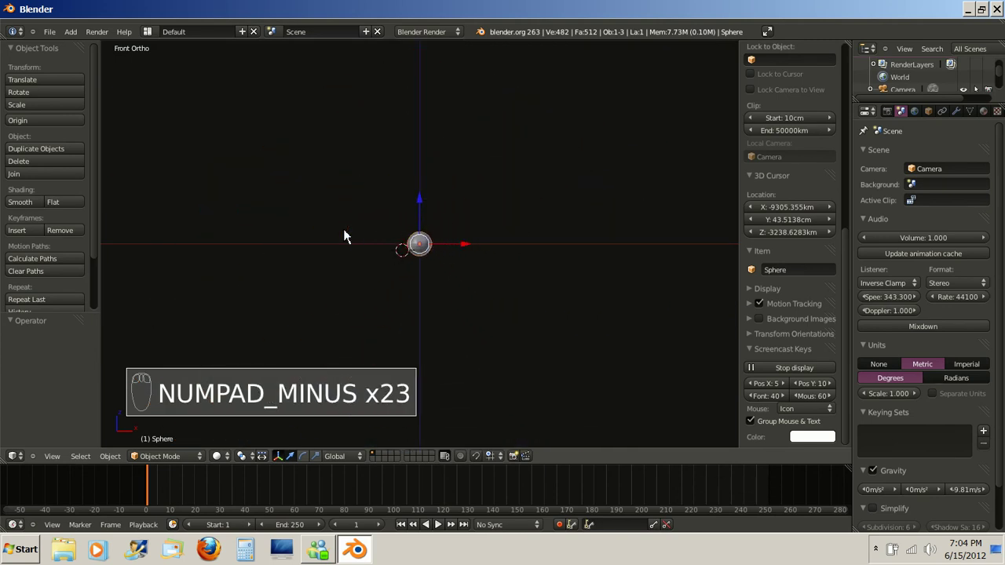
Step: Zoom back in until the sphere fills much of the view centre
{"action": "key", "text": "KP_Add"}
{"action": "key", "text": "KP_Add"}
{"action": "key", "text": "KP_Add"}
{"action": "key", "text": "KP_Add"}
{"action": "key", "text": "KP_Add"}
{"action": "key", "text": "KP_Add"}
{"action": "key", "text": "KP_Add"}
{"action": "key", "text": "KP_Add"}
{"action": "key", "text": "KP_Add"}
{"action": "key", "text": "KP_Add"}
{"action": "key", "text": "KP_Add"}
{"action": "key", "text": "KP_Add"}
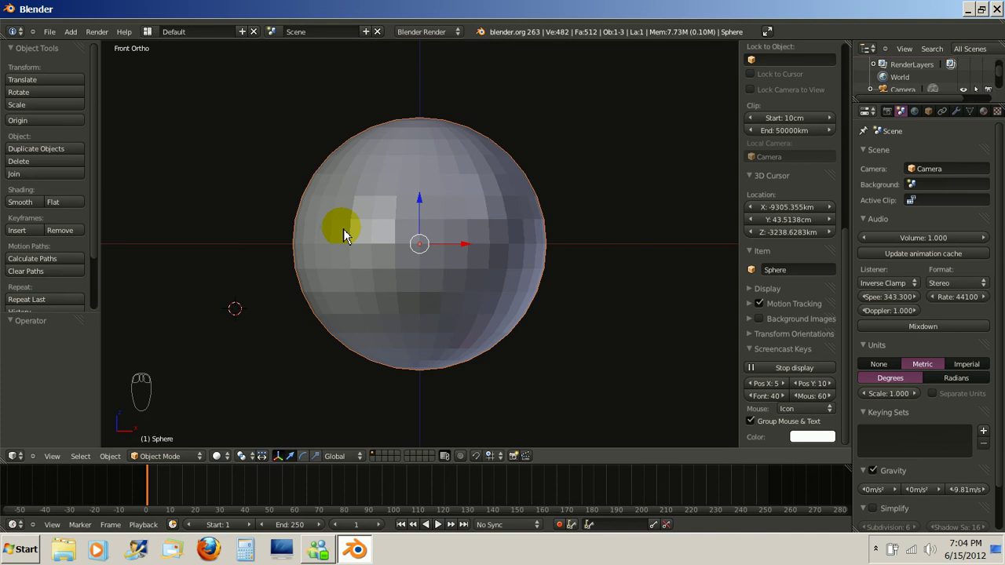
Step: Orbit the view around the sphere with numpad 4, 6, 8 and toggle perspective with 5
{"action": "key", "text": "KP_4"}
{"action": "key", "text": "KP_4"}
{"action": "key", "text": "KP_4"}
{"action": "key", "text": "KP_4"}
{"action": "key", "text": "KP_4"}
{"action": "key", "text": "KP_6"}
{"action": "key", "text": "KP_6"}
{"action": "key", "text": "KP_6"}
{"action": "key", "text": "KP_8"}
{"action": "key", "text": "KP_8"}
{"action": "key", "text": "KP_8"}
{"action": "key", "text": "KP_5"}
{"action": "key", "text": "KP_5"}
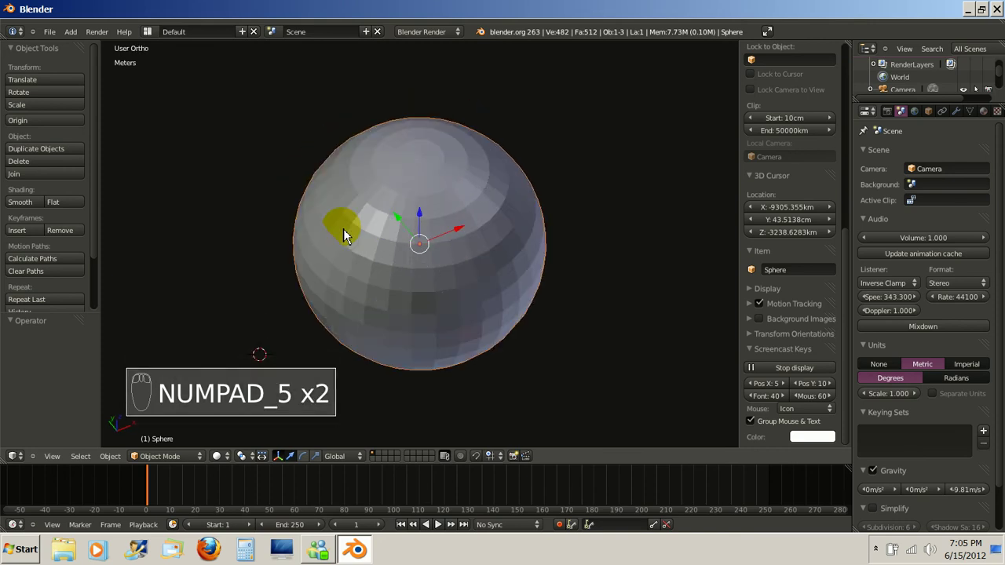
Step: Zoom out a few steps, then look through the scene camera
{"action": "key", "text": "KP_Subtract"}
{"action": "key", "text": "KP_Subtract"}
{"action": "key", "text": "KP_Subtract"}
{"action": "key", "text": "KP_Subtract"}
{"action": "key", "text": "KP_0"}
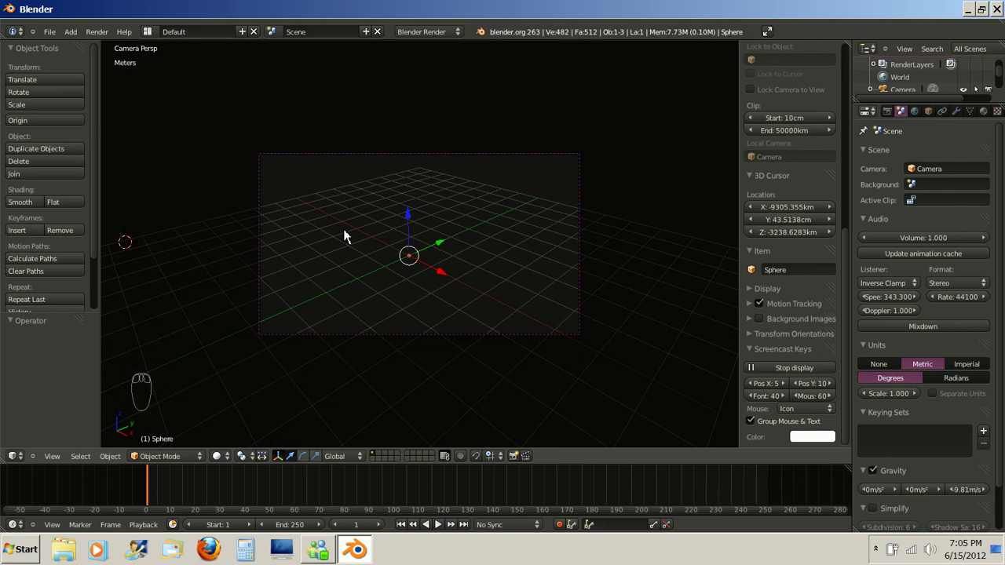
Step: Return to front view, orbit around the sphere, then delete it leaving an empty scene
{"action": "key", "text": "KP_1"}
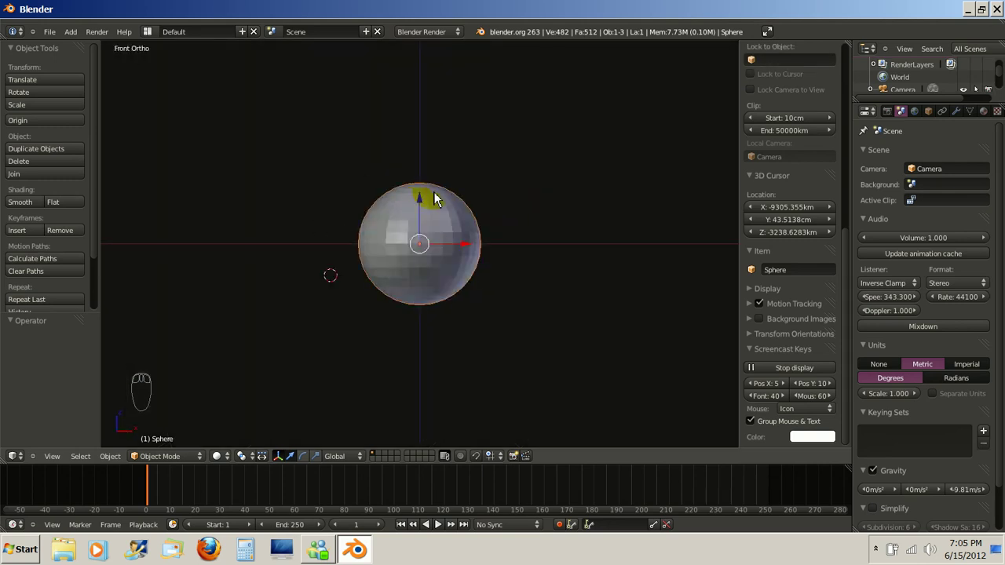
{"action": "left_click_drag", "start_coordinate": [434, 198], "coordinate": [398, 243]}
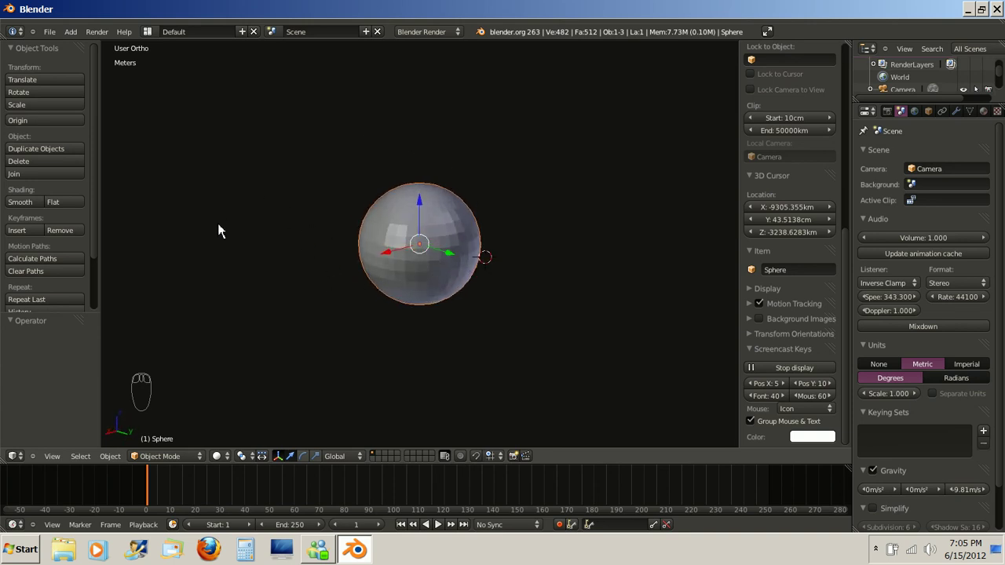
{"action": "left_click_drag", "start_coordinate": [440, 222], "coordinate": [447, 212]}
{"action": "key", "text": "Delete"}
{"action": "left_click", "coordinate": [447, 212]}
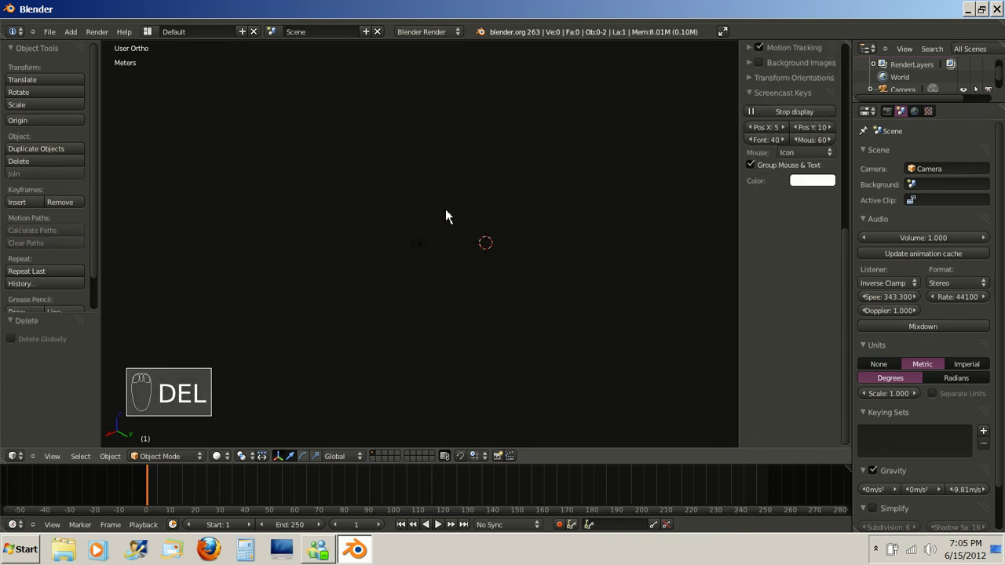